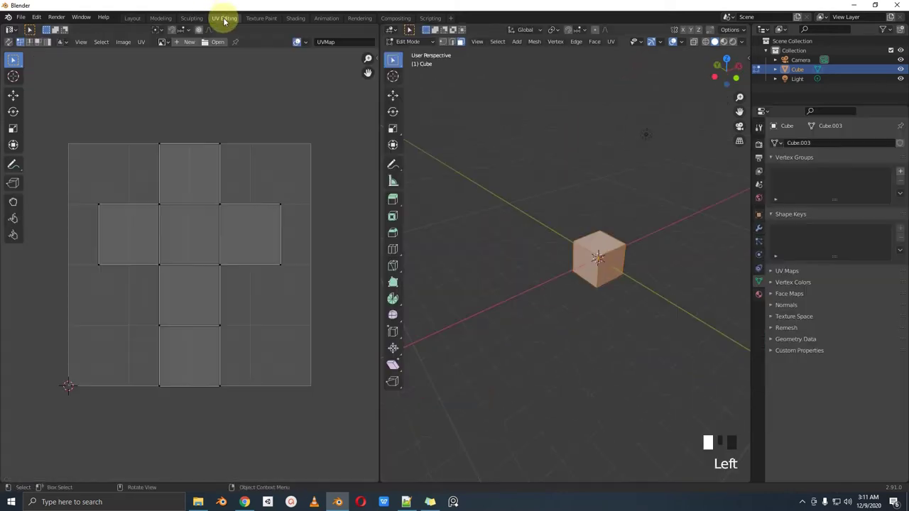
Zoom the view while leaving the cube's Edit Mode for the Add menu.
{"action": "scroll", "scroll_direction": "up", "scroll_amount": 3}
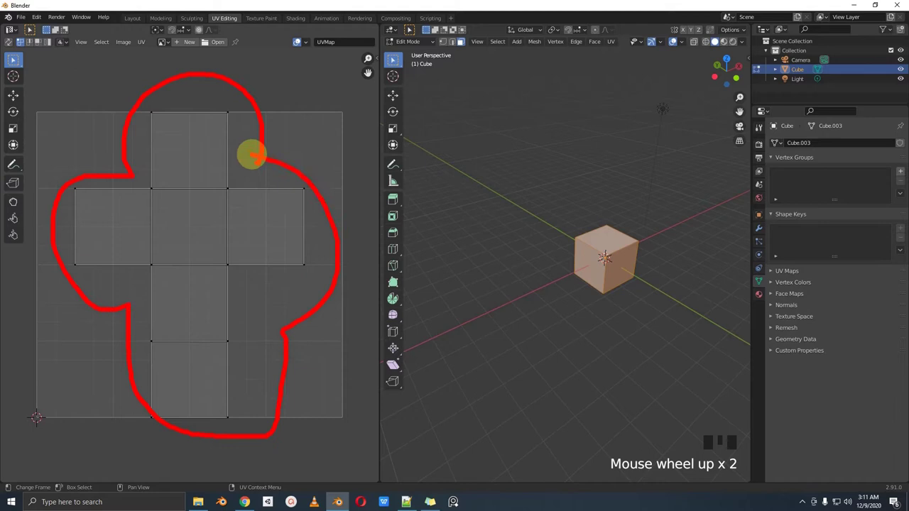
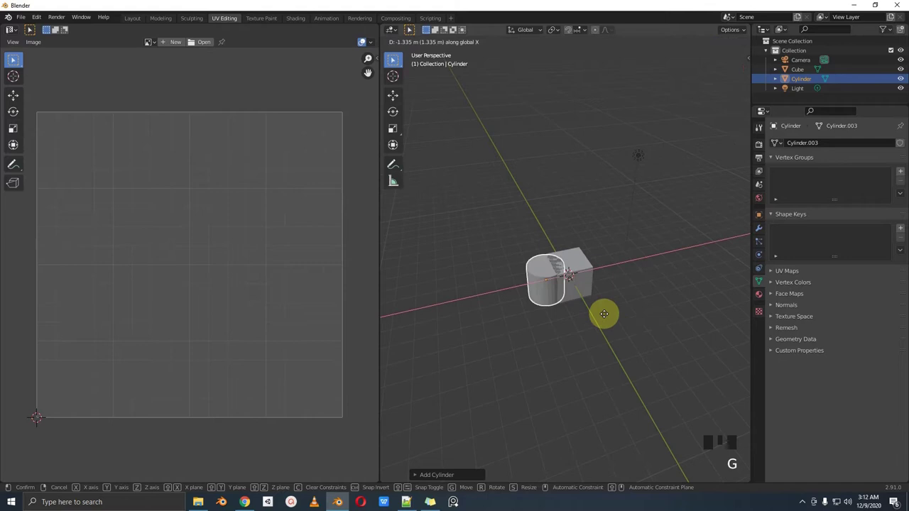
Move the new cylinder away from the cube and view its default side-strip-plus-caps UV layout.
{"action": "scroll", "scroll_direction": "up", "scroll_amount": 3}
{"action": "left_click_drag", "start_coordinate": [580, 322], "coordinate": [516, 307]}
{"action": "key", "text": "Tab"}
{"action": "key", "text": "a"}
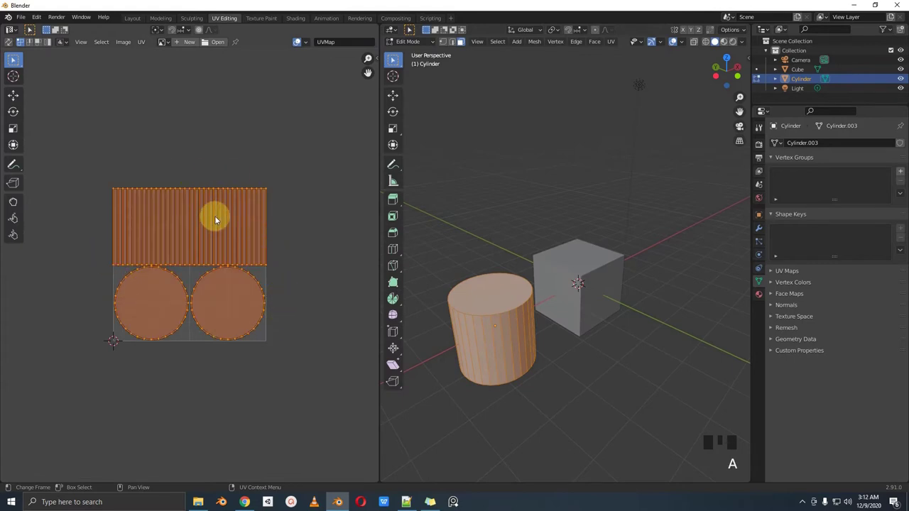
{"action": "key", "text": "Tab"}
Select the cylinder with the cube and edit both meshes with all faces selected.
{"action": "left_click", "coordinate": [588, 272]}
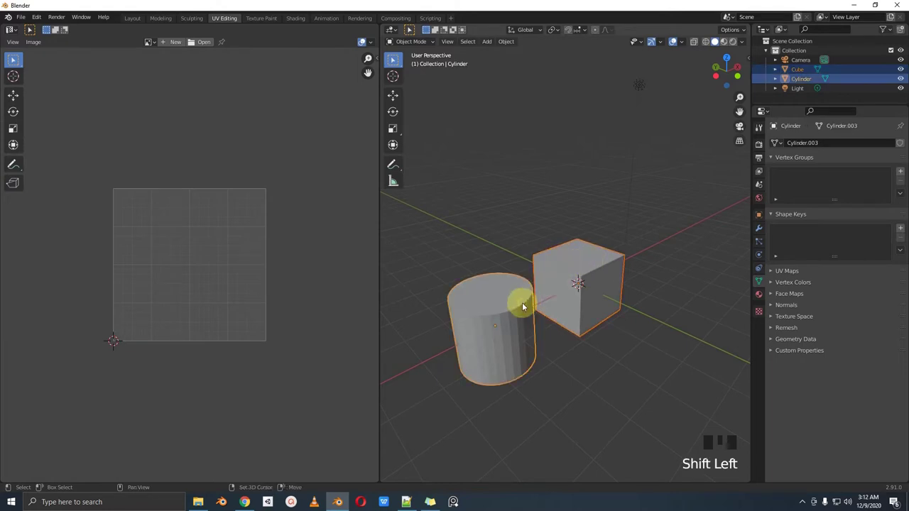
{"action": "key", "text": "Tab"}
{"action": "key", "text": "a"}
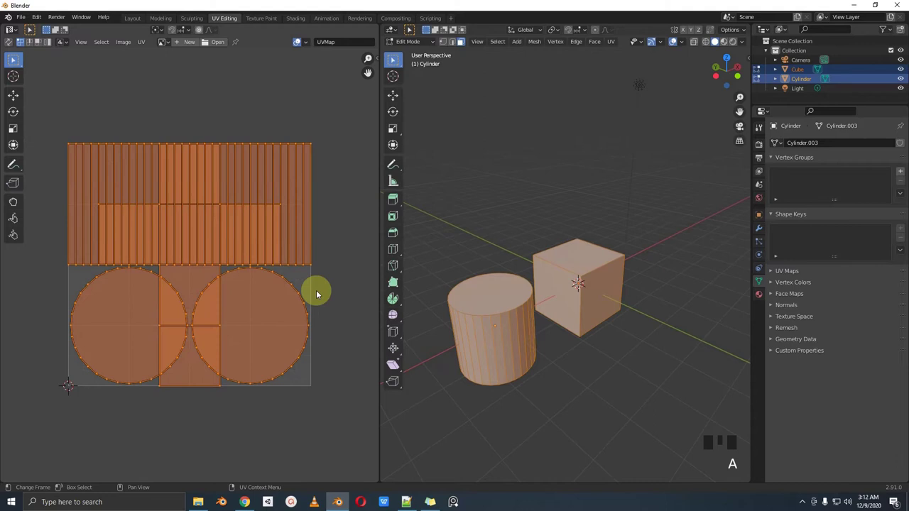
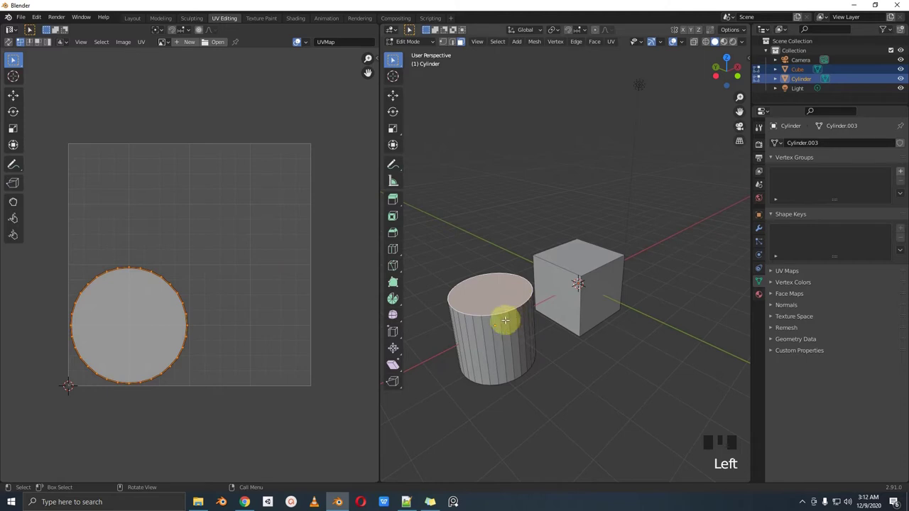
Select the cylinder's linked UV islands, scale them down and move them to the lower left.
{"action": "key", "text": "l"}
{"action": "key", "text": "s"}
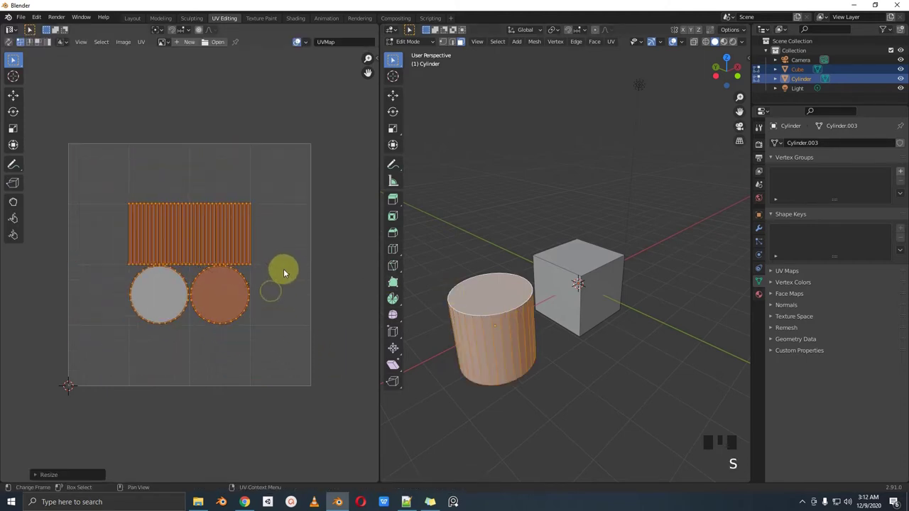
{"action": "key", "text": "g"}
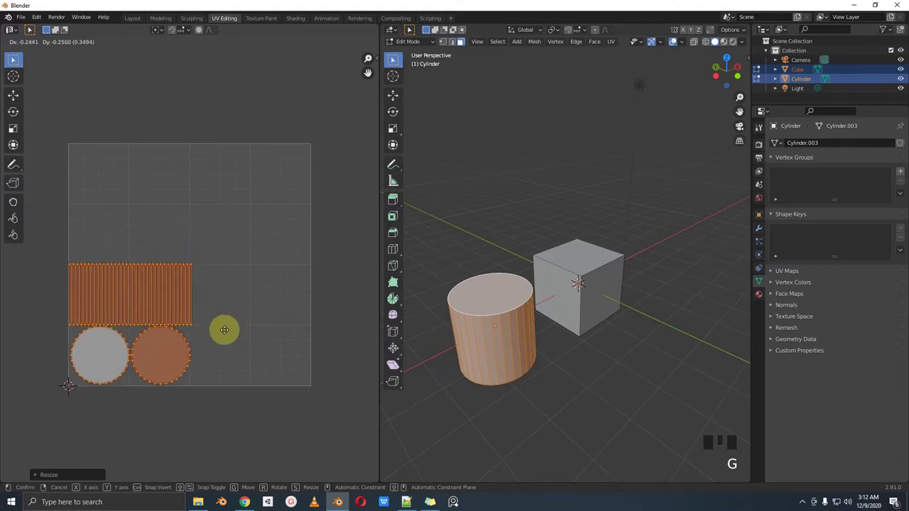
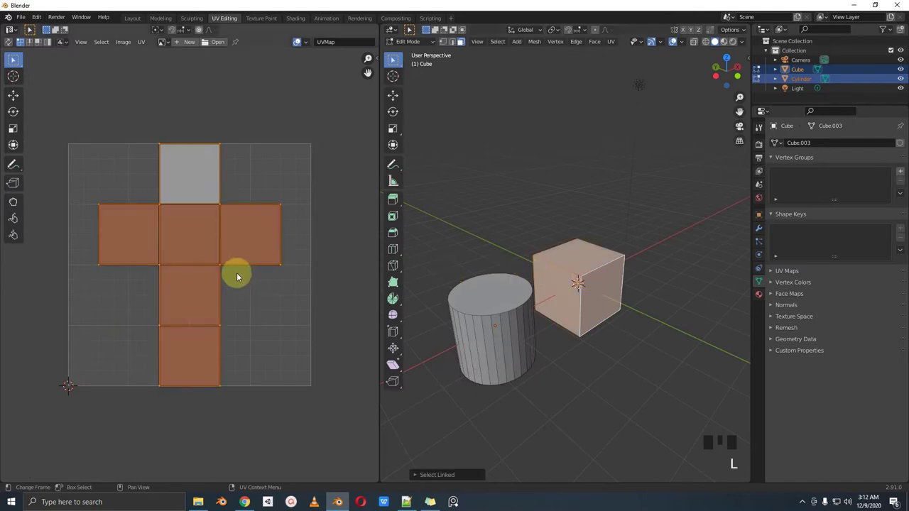
Move the cube's cross-shaped UV islands, scale them down and place them upper right beside the cylinder's.
{"action": "key", "text": "a"}
{"action": "key", "text": "g"}
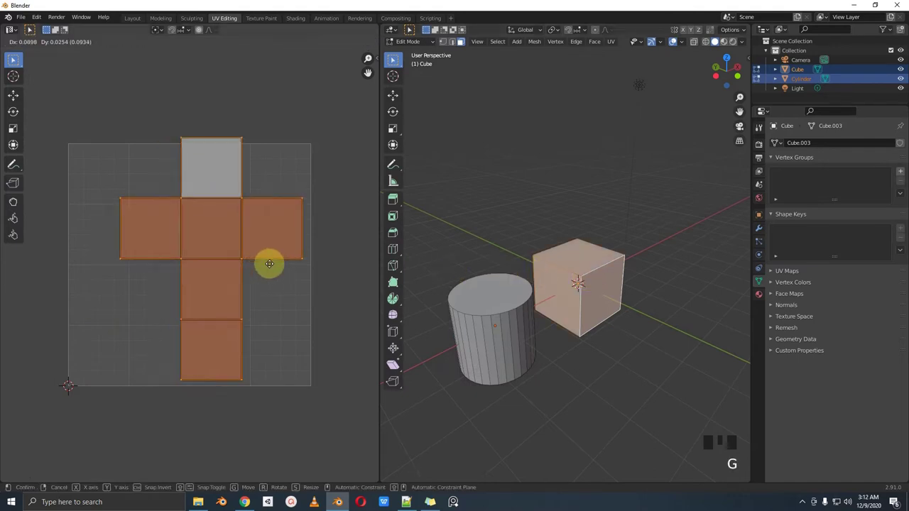
{"action": "key", "text": "a"}
{"action": "left_click", "coordinate": [303, 197]}
{"action": "key", "text": "l"}
{"action": "key", "text": "s"}
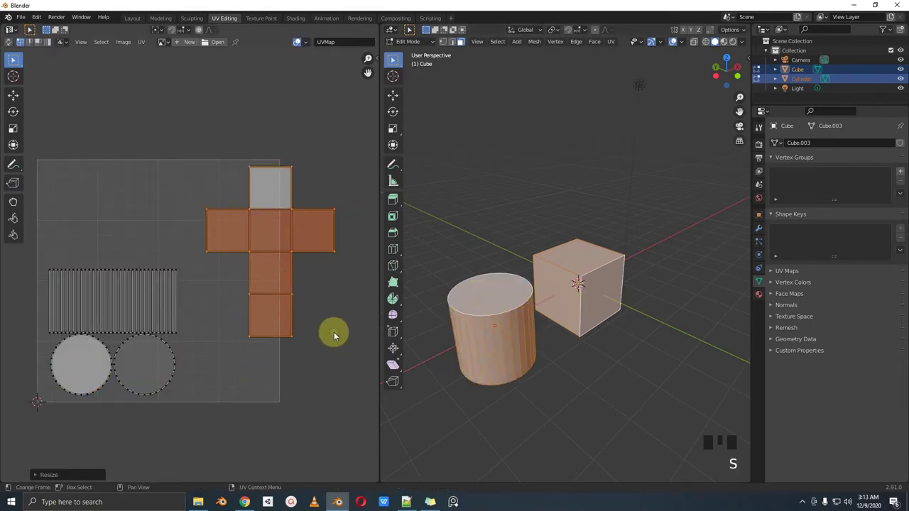
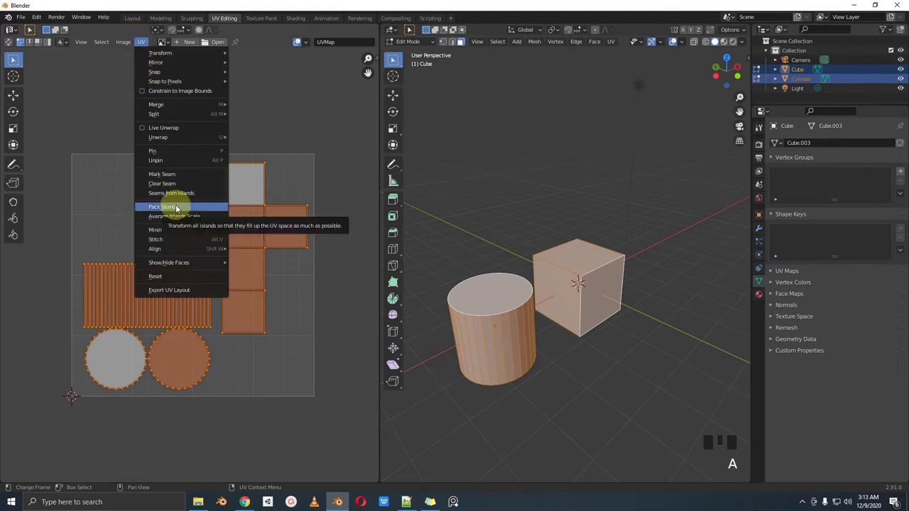
Pack Islands, undo it to keep the hand arrangement, and deselect all UV islands.
{"action": "left_click", "coordinate": [175, 208]}
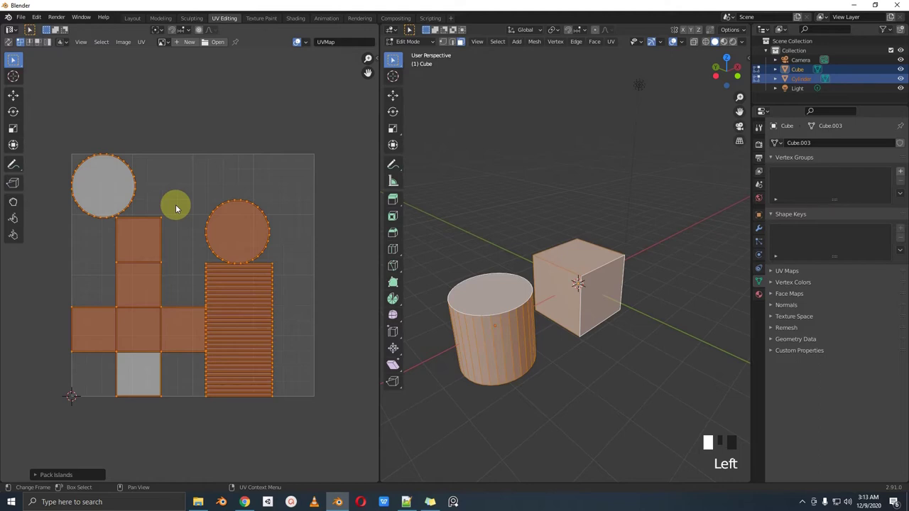
{"action": "key", "text": "ctrl+z"}
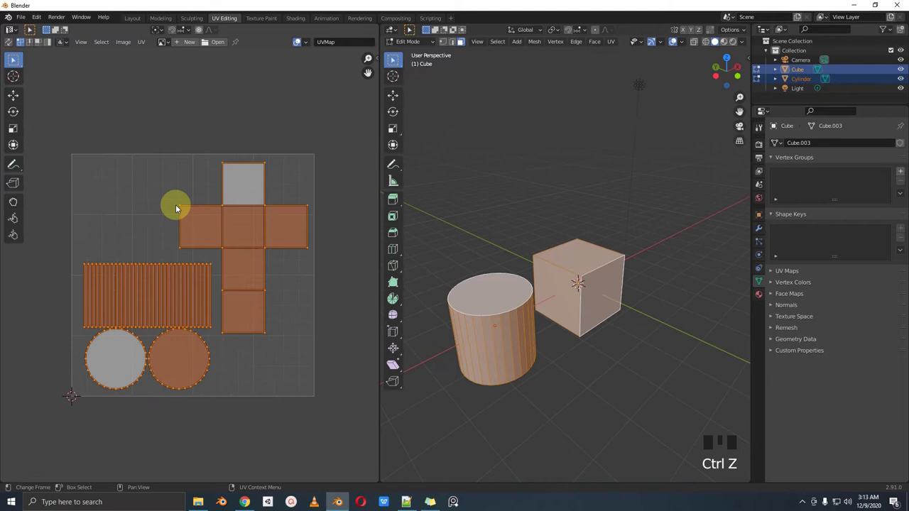
{"action": "key", "text": "Tab"}
{"action": "key", "text": "Tab"}
{"action": "key", "text": "alt+a"}
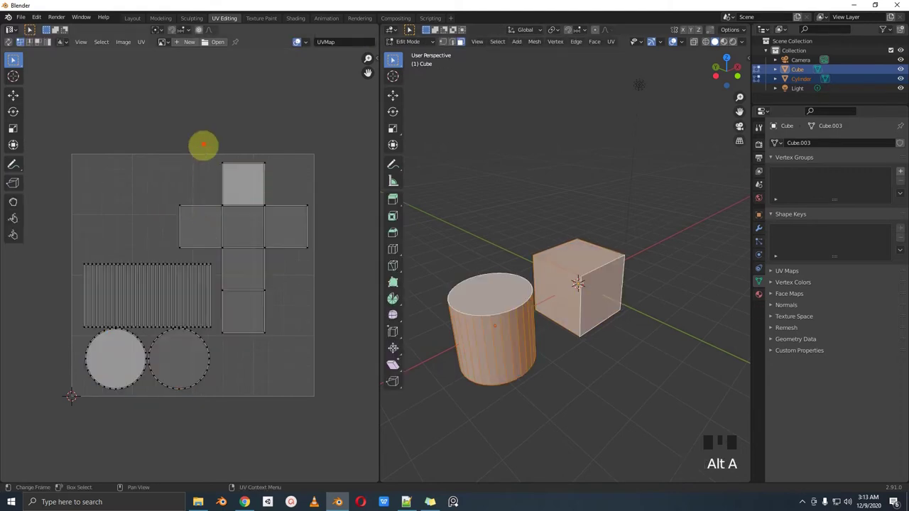